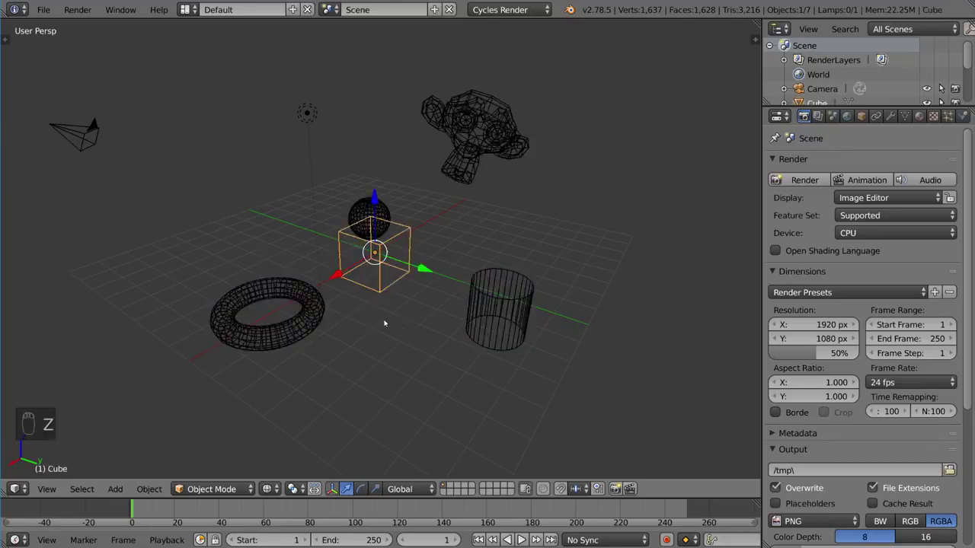
Zoom and orbit onto the cube, then select the sphere sitting inside it
{"action": "left_click_drag", "start_coordinate": [383, 325], "coordinate": [380, 301]}
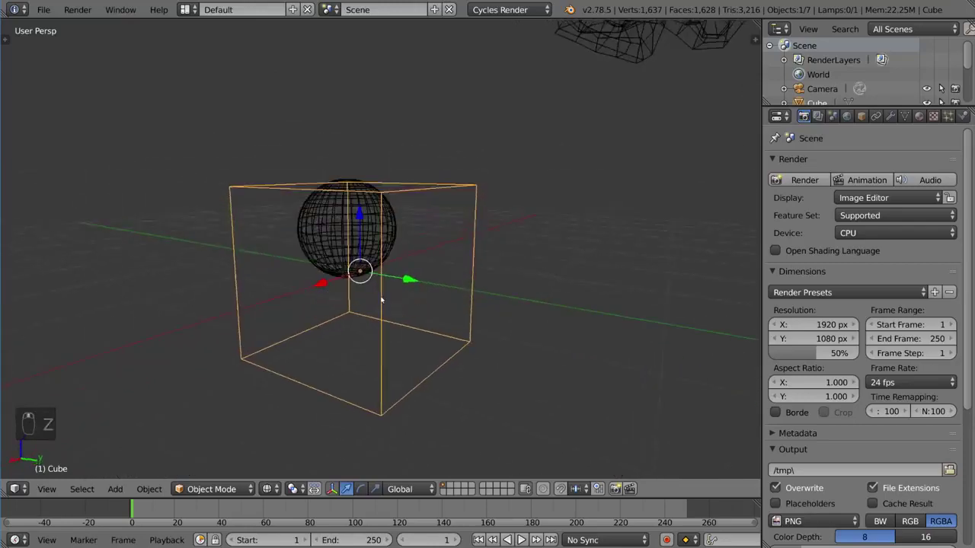
{"action": "left_click_drag", "start_coordinate": [363, 305], "coordinate": [388, 301]}
{"action": "left_click_drag", "start_coordinate": [309, 251], "coordinate": [378, 326]}
{"action": "right_click", "coordinate": [381, 335]}
{"action": "middle_click", "coordinate": [379, 351]}
Toggle the viewport shading with Z to solid while orbiting around the objects
{"action": "key", "text": "z"}
{"action": "left_click_drag", "start_coordinate": [389, 318], "coordinate": [392, 291]}
{"action": "key", "text": "z"}
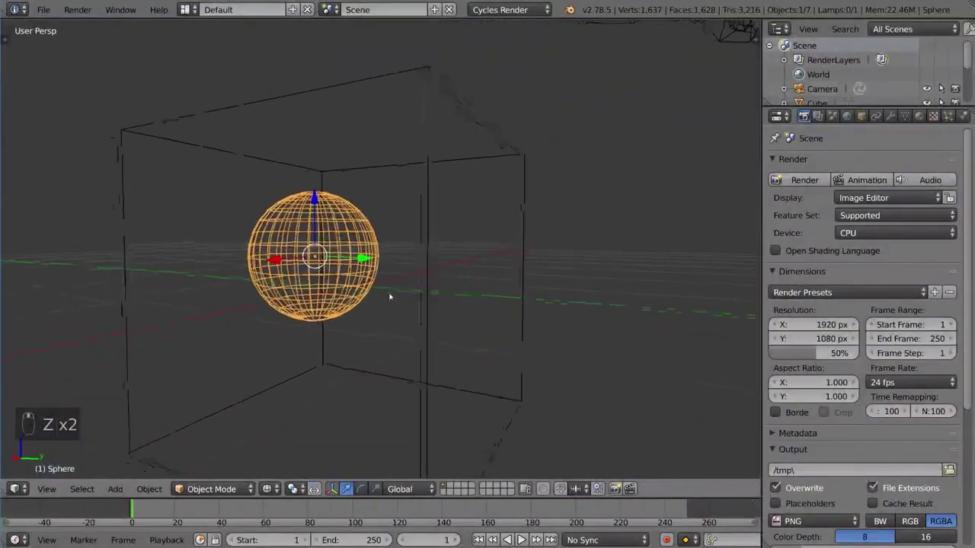
{"action": "left_click_drag", "start_coordinate": [413, 318], "coordinate": [433, 362]}
{"action": "middle_click", "coordinate": [433, 362]}
{"action": "left_click", "coordinate": [423, 359]}
{"action": "left_click_drag", "start_coordinate": [423, 351], "coordinate": [383, 262]}
{"action": "left_click", "coordinate": [377, 269]}
{"action": "left_click_drag", "start_coordinate": [383, 261], "coordinate": [399, 281]}
{"action": "left_click_drag", "start_coordinate": [399, 281], "coordinate": [938, 88]}
{"action": "left_click_drag", "start_coordinate": [939, 88], "coordinate": [367, 167]}
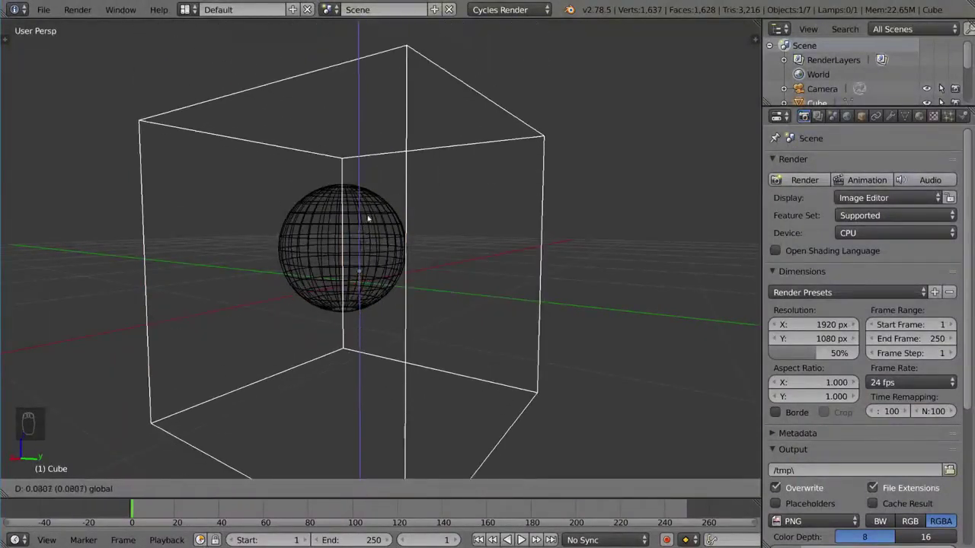
{"action": "middle_click", "coordinate": [384, 125]}
{"action": "middle_click", "coordinate": [376, 198]}
Undo back to the cube selection and orbit to frame the whole scene
{"action": "key", "text": "ctrl+z"}
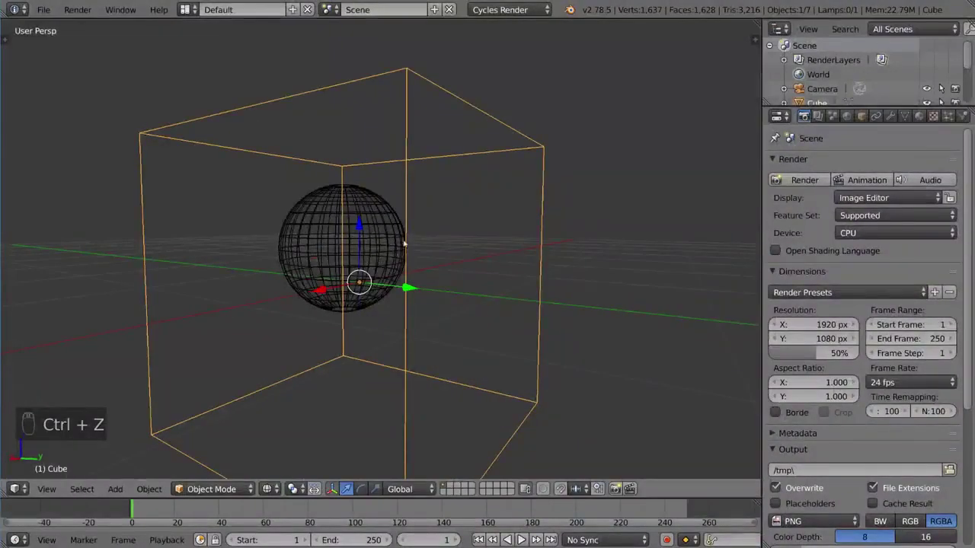
{"action": "left_click_drag", "start_coordinate": [436, 252], "coordinate": [432, 226]}
{"action": "left_click_drag", "start_coordinate": [411, 250], "coordinate": [435, 251]}
{"action": "left_click_drag", "start_coordinate": [492, 293], "coordinate": [393, 290]}
{"action": "left_click_drag", "start_coordinate": [360, 226], "coordinate": [321, 292]}
{"action": "left_click_drag", "start_coordinate": [320, 293], "coordinate": [375, 284]}
{"action": "left_click_drag", "start_coordinate": [451, 276], "coordinate": [465, 244]}
{"action": "key", "text": "ctrl+z"}
{"action": "key", "text": "ctrl+z"}
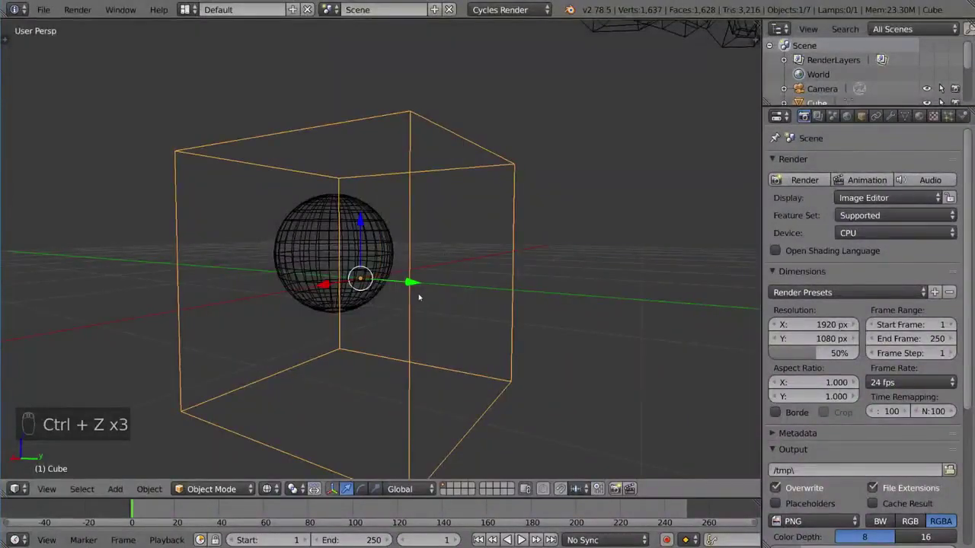
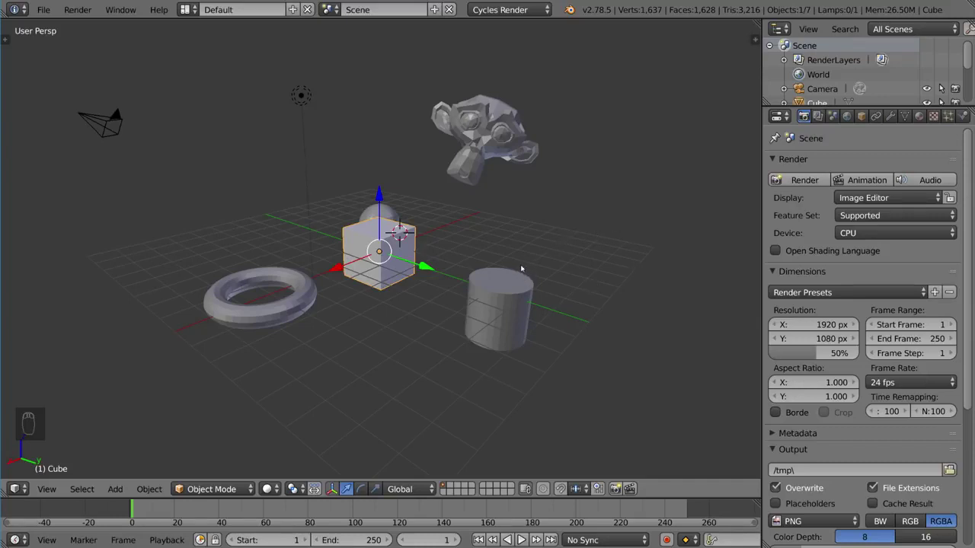
Deselect all objects in the 3D view with A
{"action": "key", "text": "a"}
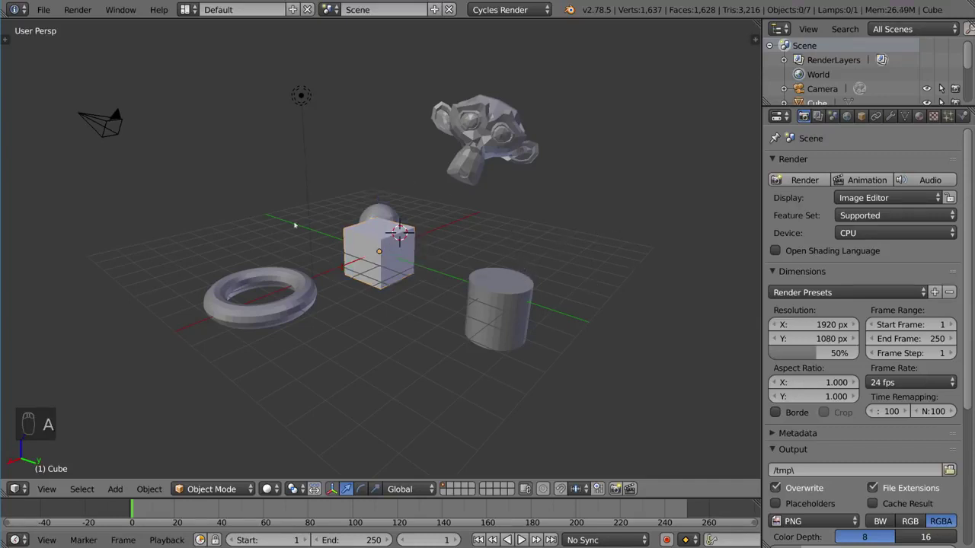
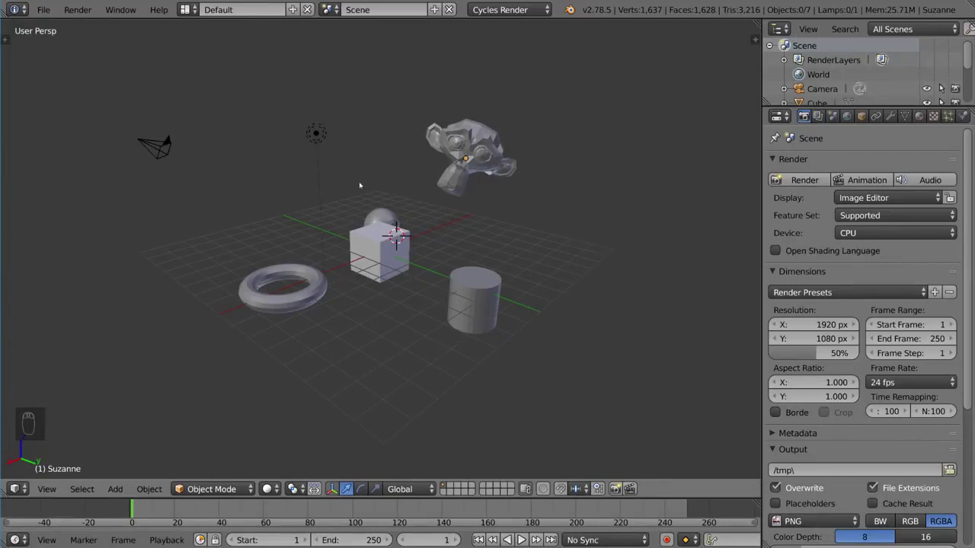
{"action": "key", "text": "b"}
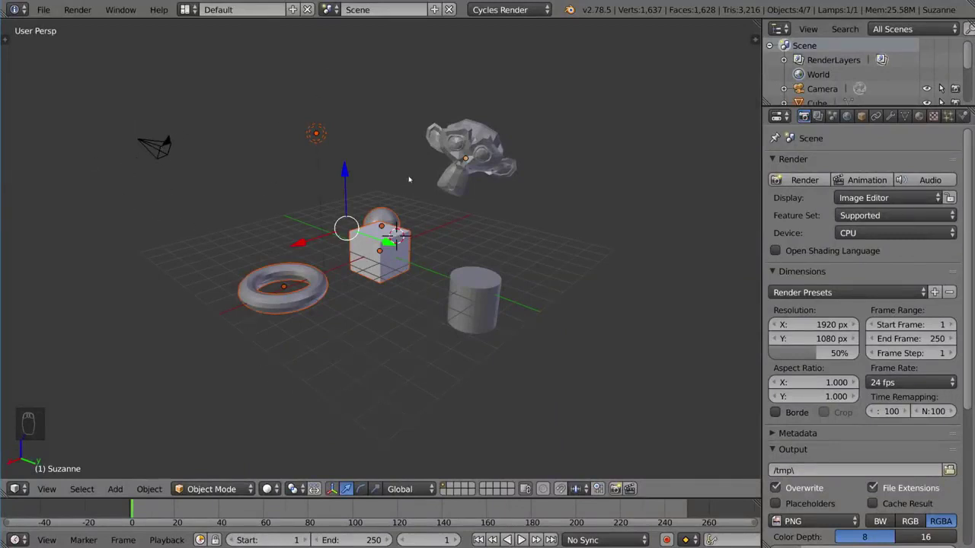
{"action": "key", "text": "b"}
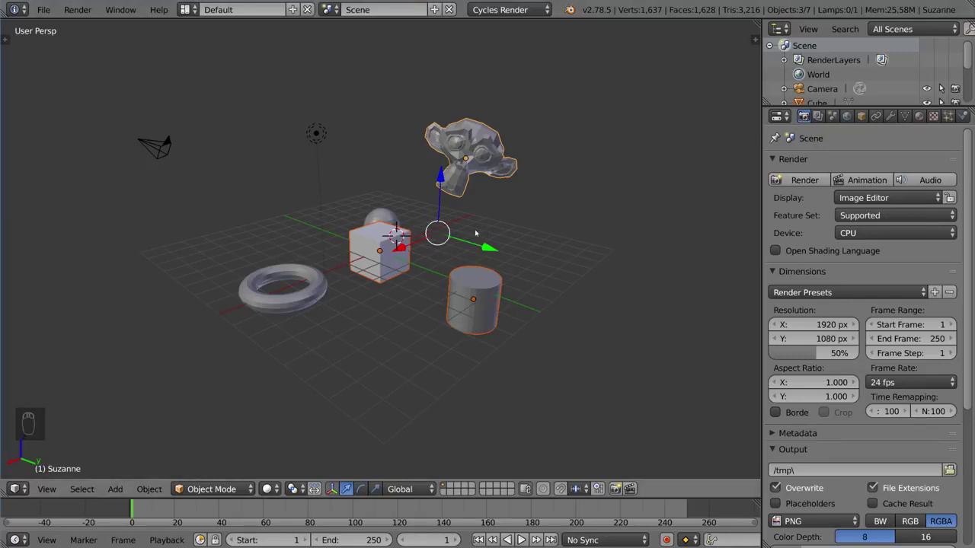
{"action": "key", "text": "a"}
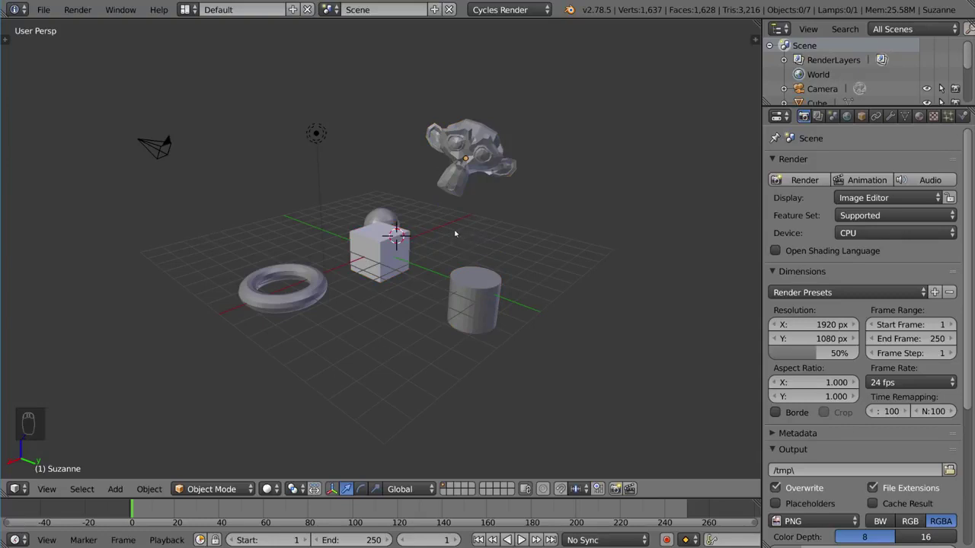
{"action": "key", "text": "c"}
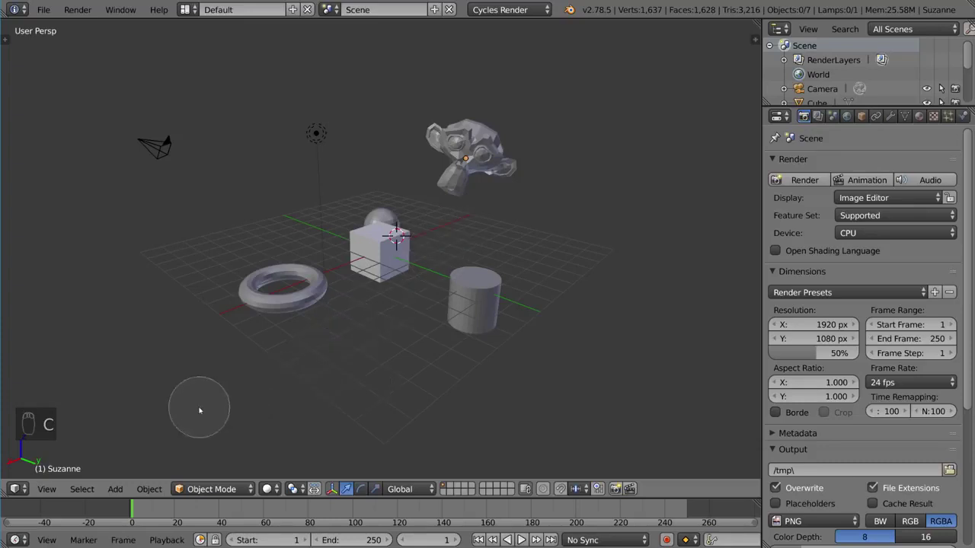
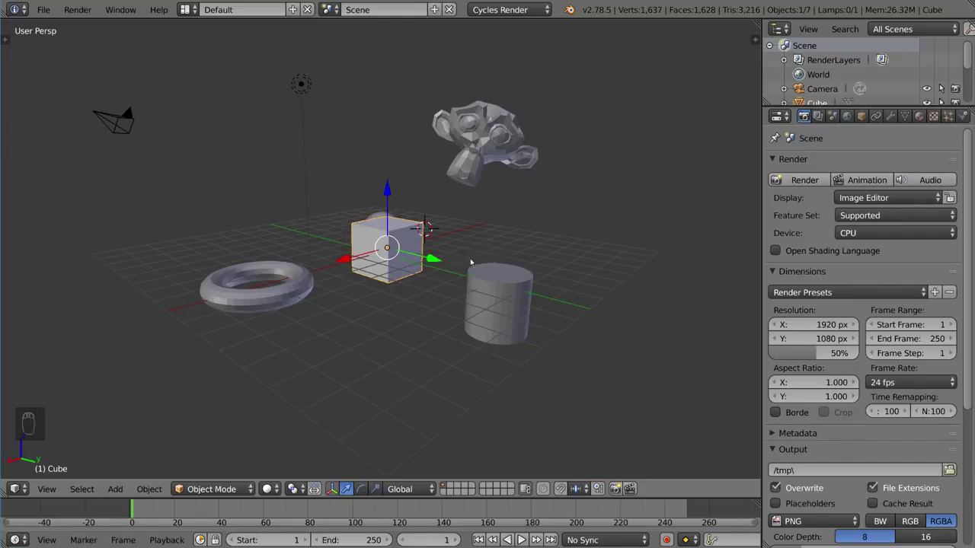
Try grabbing, rotating and scaling the cube (G, R, S), leaving it tilted and enlarged
{"action": "key", "text": "g"}
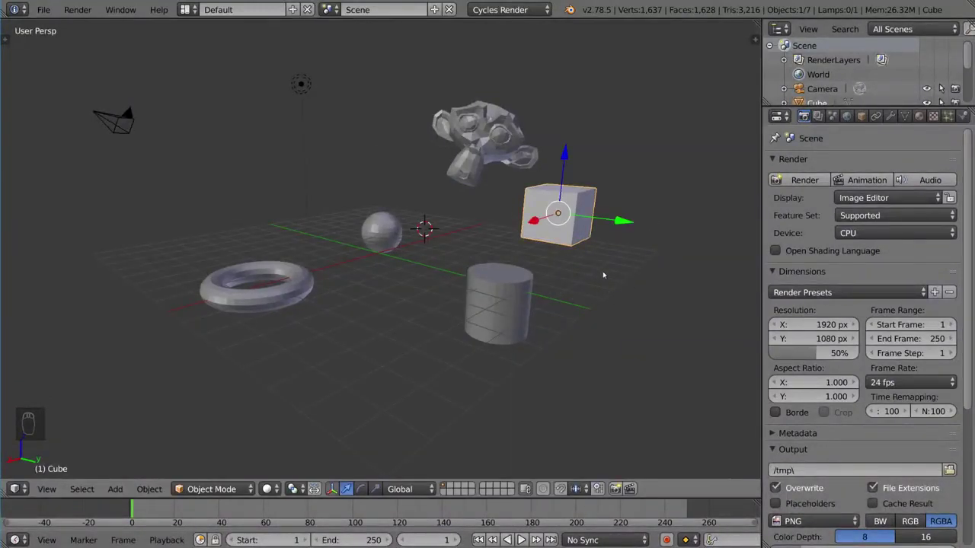
{"action": "key", "text": "g"}
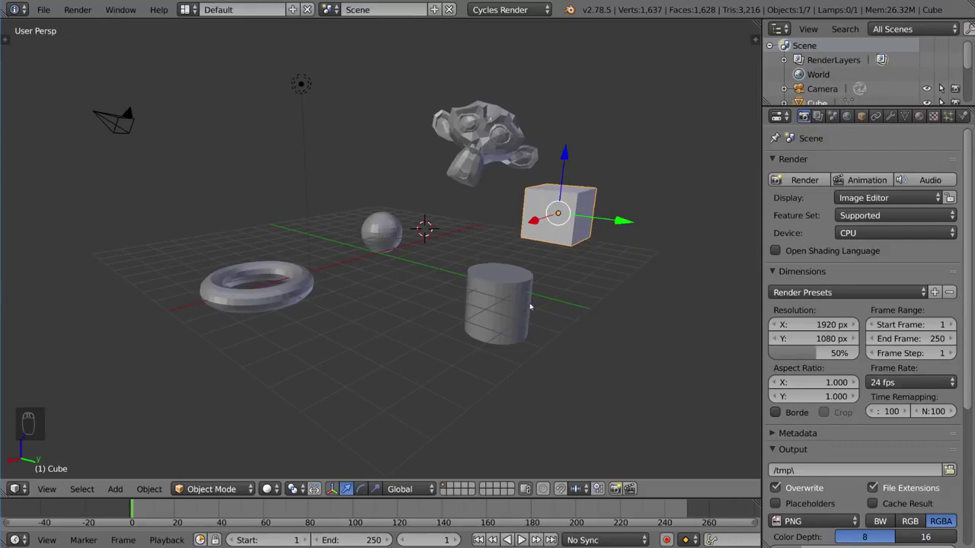
{"action": "key", "text": "r"}
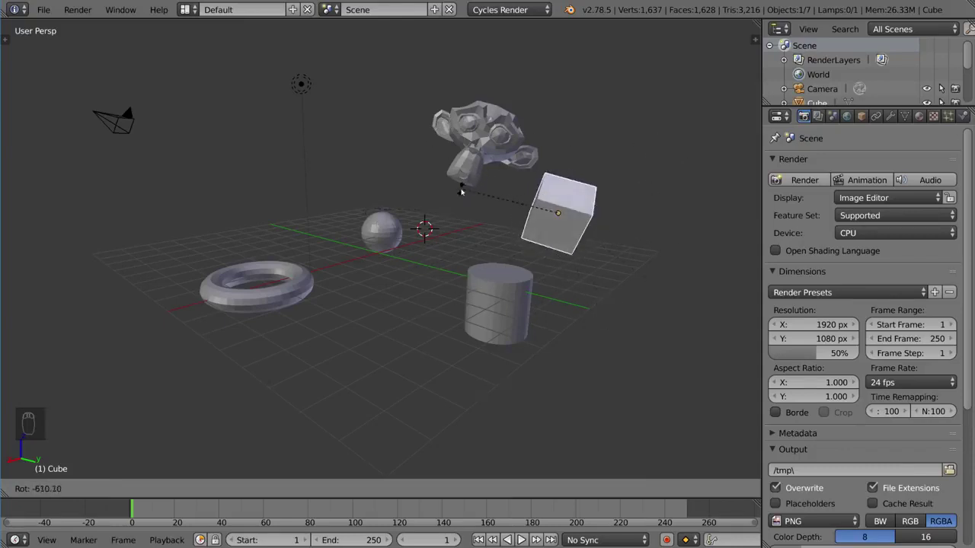
{"action": "key", "text": "r"}
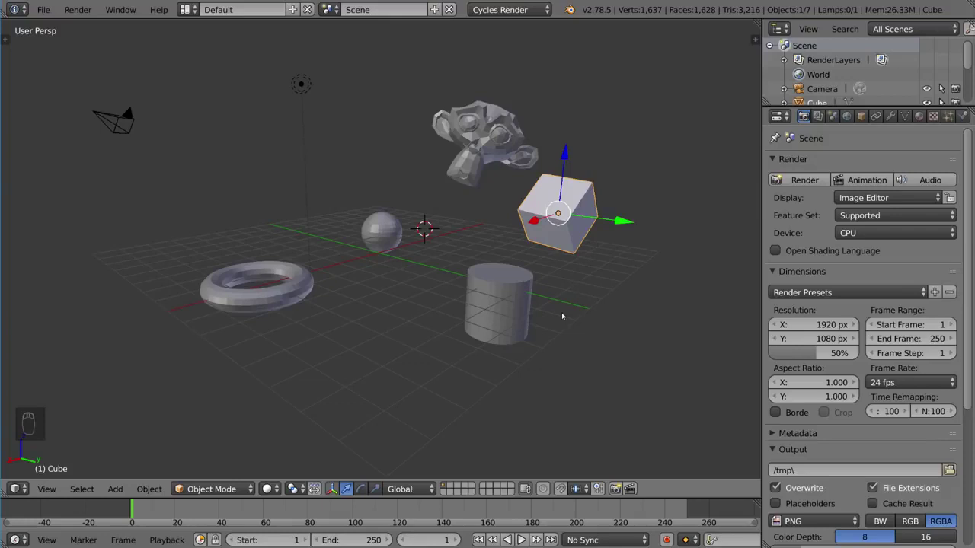
{"action": "key", "text": "s"}
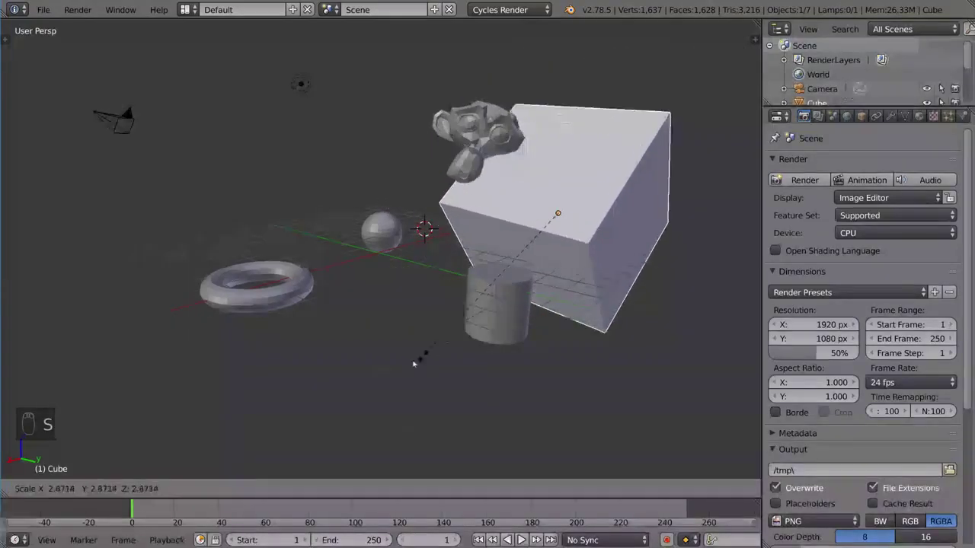
{"action": "key", "text": "s"}
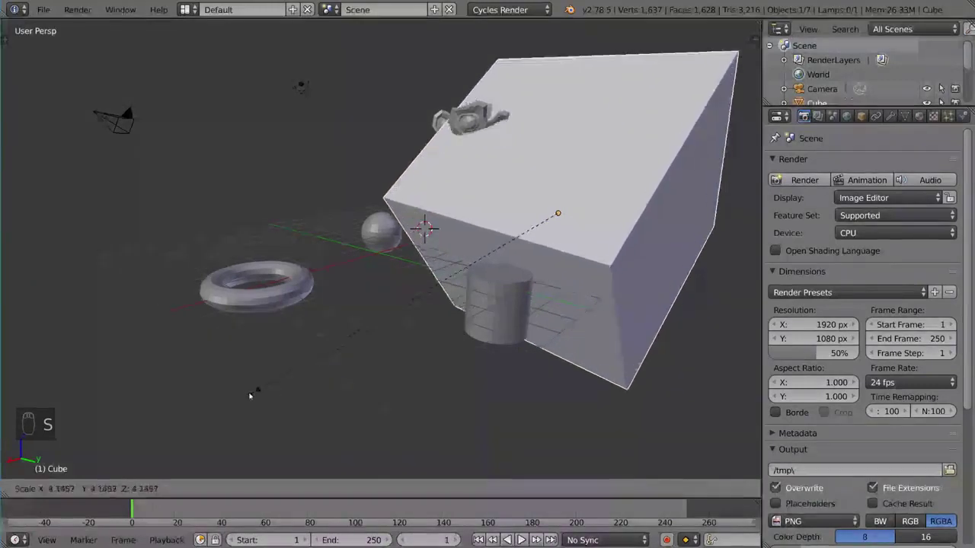
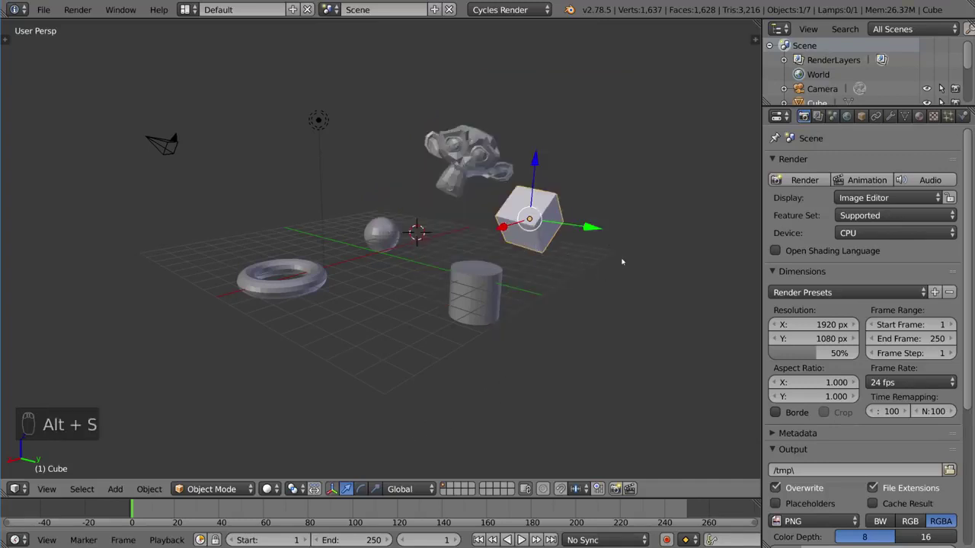
Clear the cube's rotation and location (Alt+R, Alt+G) so it sits upright at the origin
{"action": "key", "text": "alt+r"}
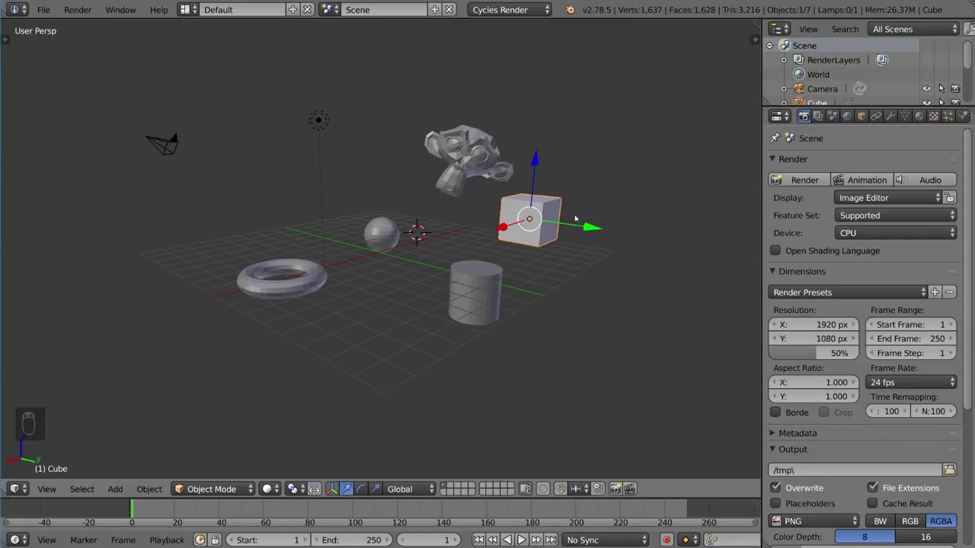
{"action": "key", "text": "alt+g"}
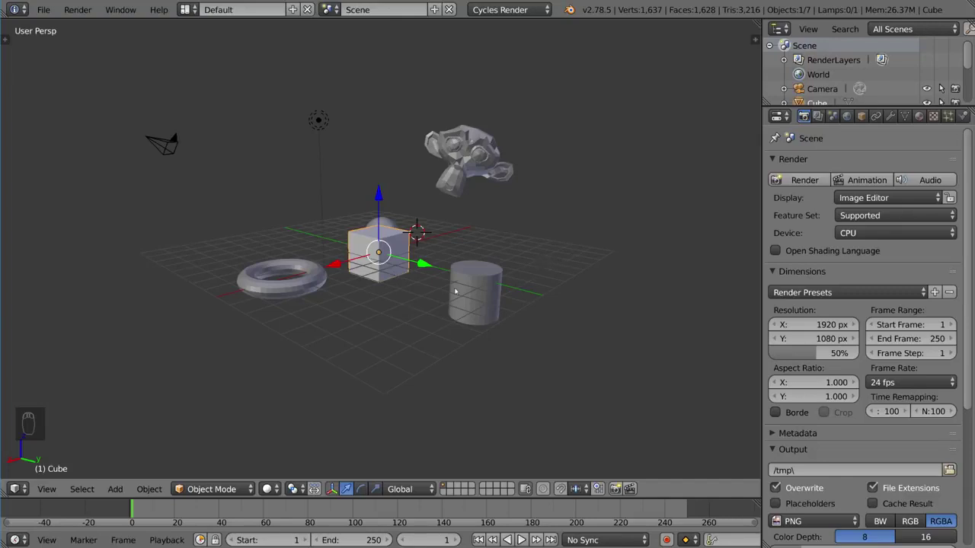
Lift the cube above the sphere with G and give it a slight tilt with R
{"action": "key", "text": "g"}
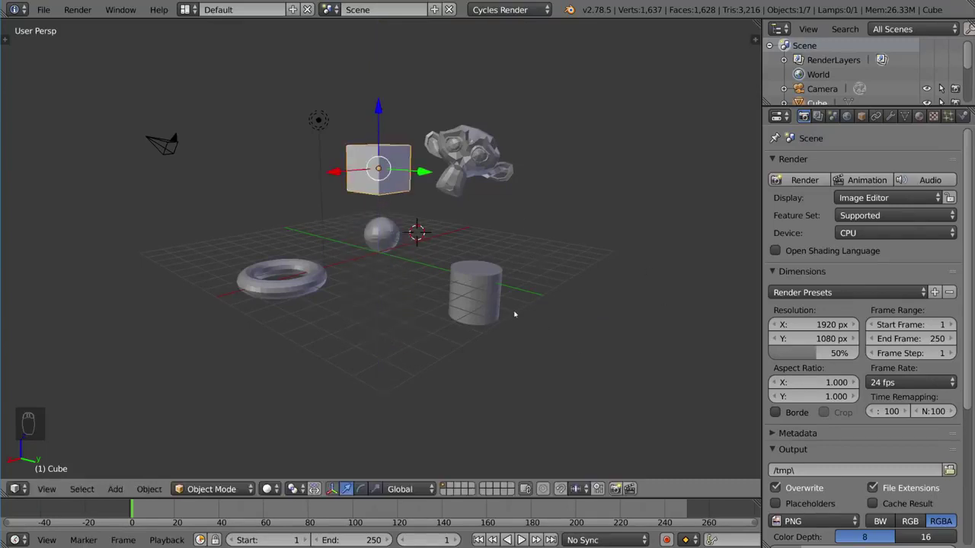
{"action": "key", "text": "r"}
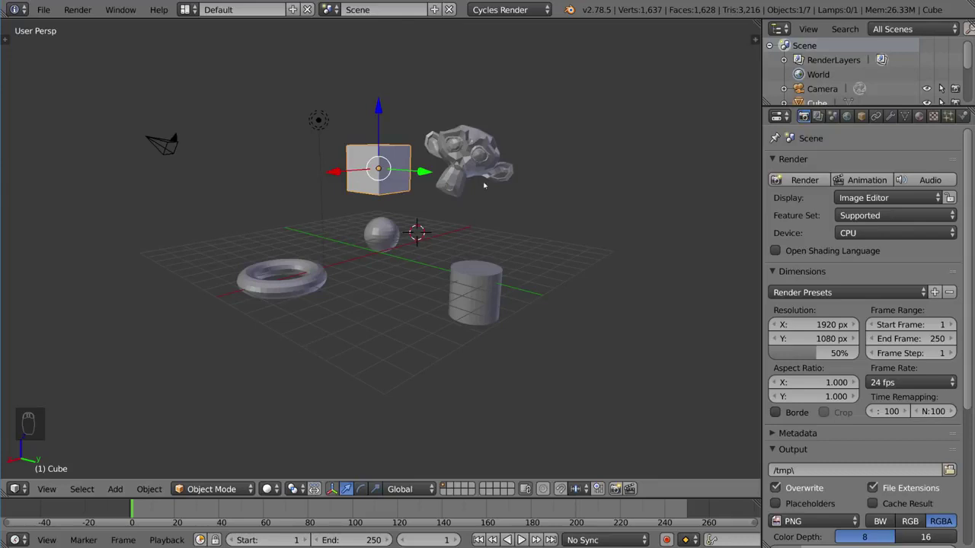
{"action": "key", "text": "r"}
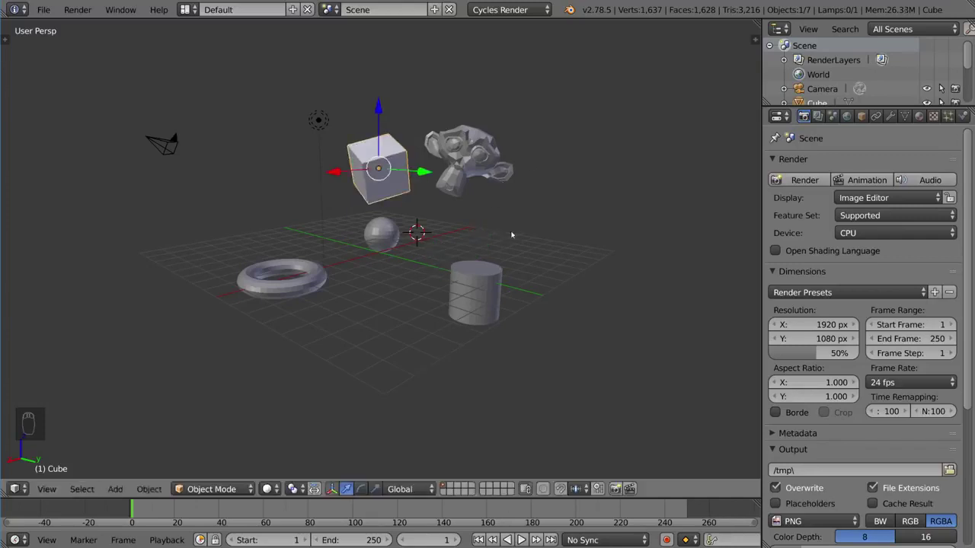
Trial rotate and scale the cube, clearing its tilt with Alt+R in between
{"action": "key", "text": "r"}
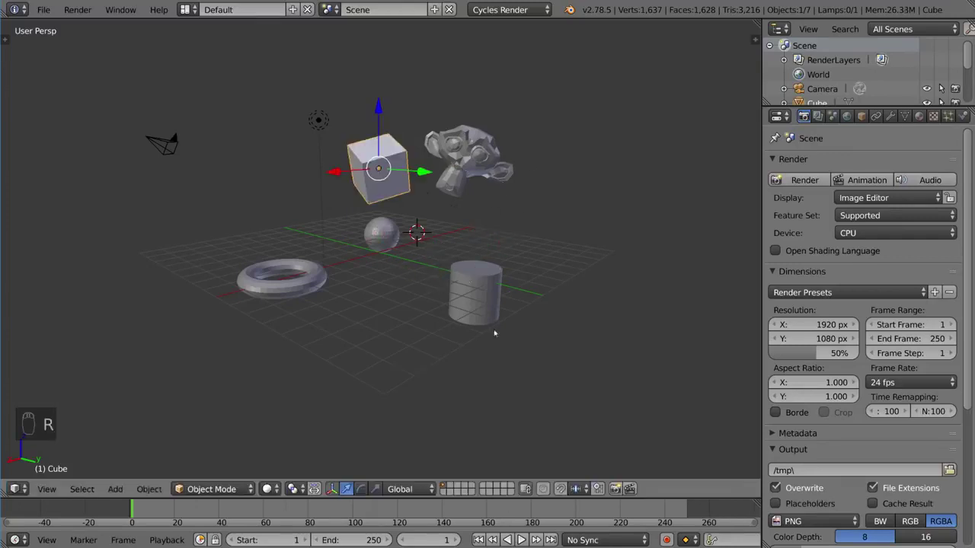
{"action": "key", "text": "s"}
{"action": "key", "text": "alt+r"}
{"action": "key", "text": "s"}
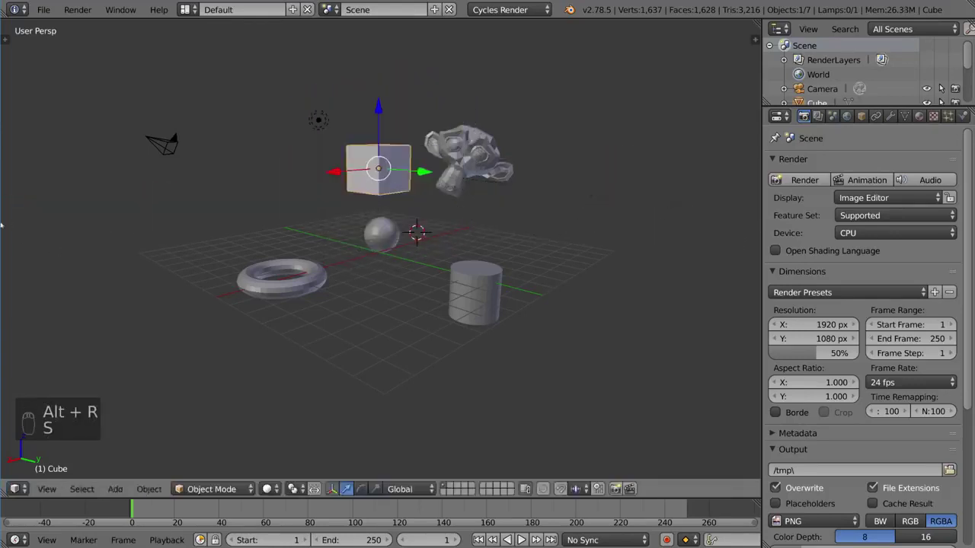
{"action": "key", "text": "s"}
{"action": "key", "text": "s"}
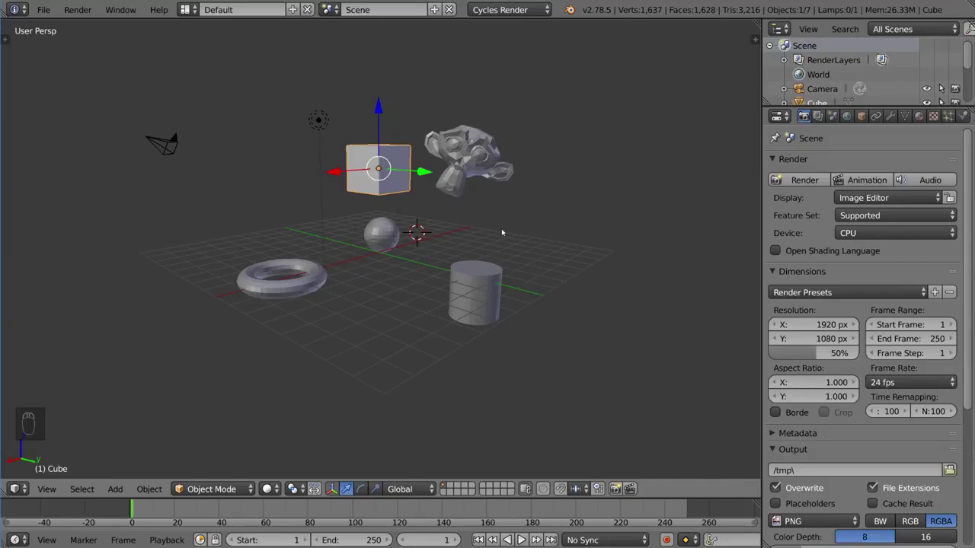
Clear the cube's rotation, location and scale so it returns upright to the grid centre
{"action": "key", "text": "alt+r"}
{"action": "key", "text": "alt+g"}
{"action": "key", "text": "alt+s"}
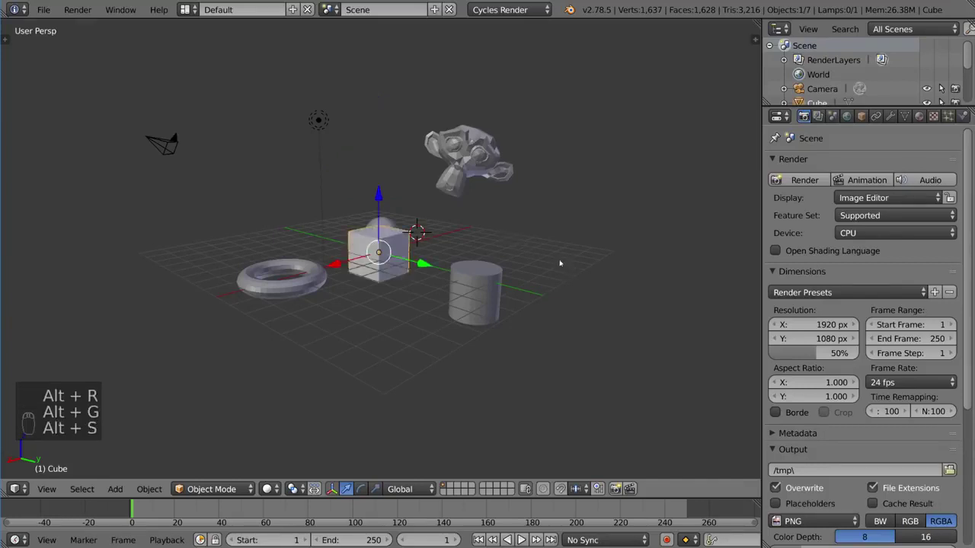
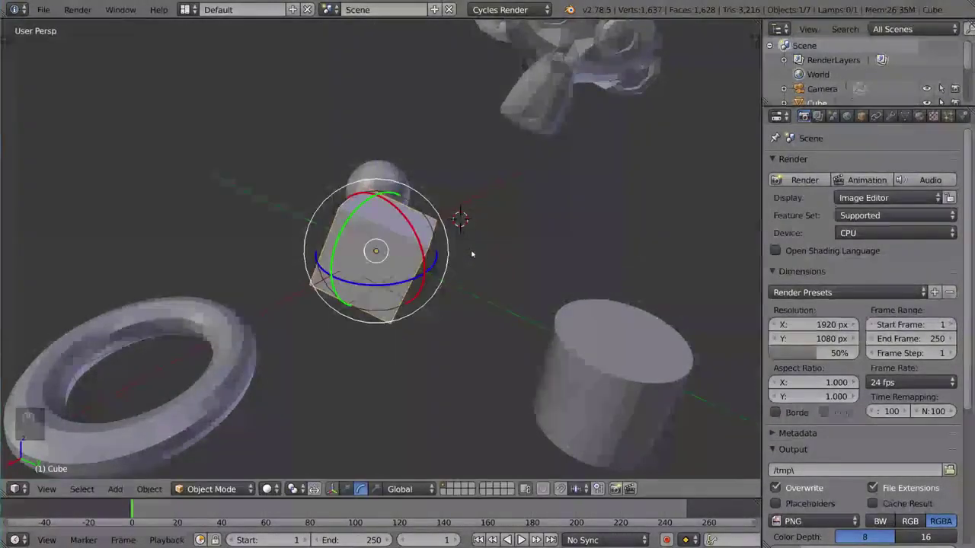
Reset the cube's rotation and scale (Alt+R, Alt+S) to upright, normal size
{"action": "key", "text": "alt+r"}
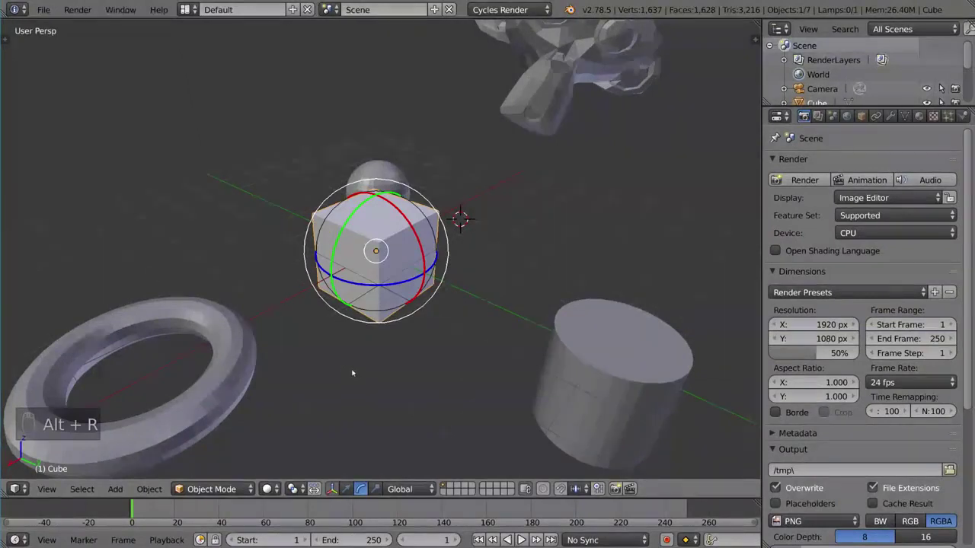
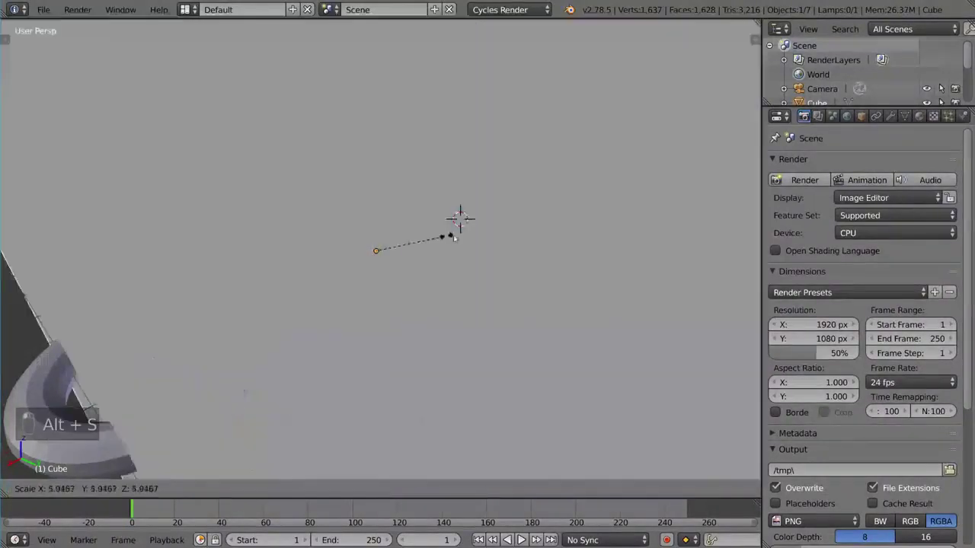
{"action": "key", "text": "alt+s"}
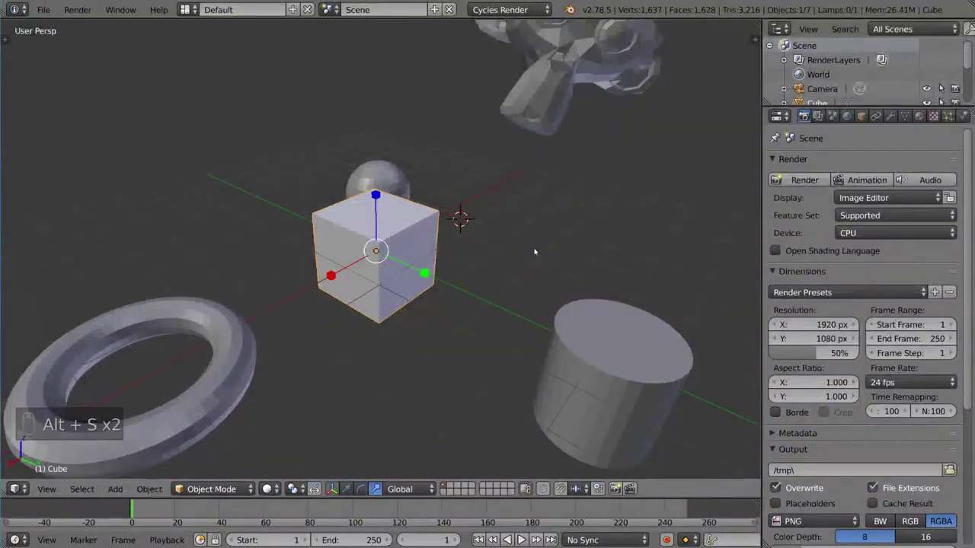
Zoom out and orbit so the whole scene of primitives, camera and lamp is in view
{"action": "middle_click", "coordinate": [294, 491]}
{"action": "left_click_drag", "start_coordinate": [294, 490], "coordinate": [322, 491]}
{"action": "left_click_drag", "start_coordinate": [346, 492], "coordinate": [451, 350]}
{"action": "left_click_drag", "start_coordinate": [451, 351], "coordinate": [449, 336]}
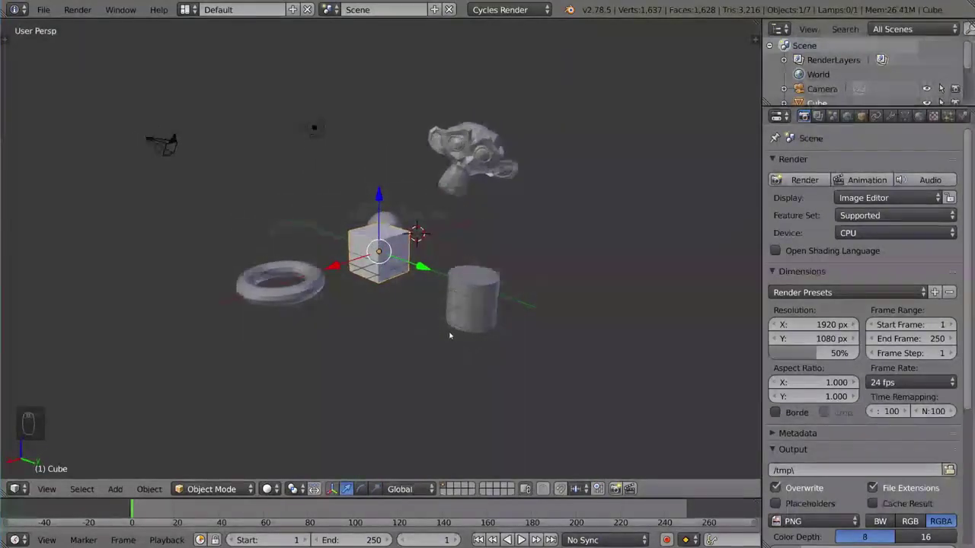